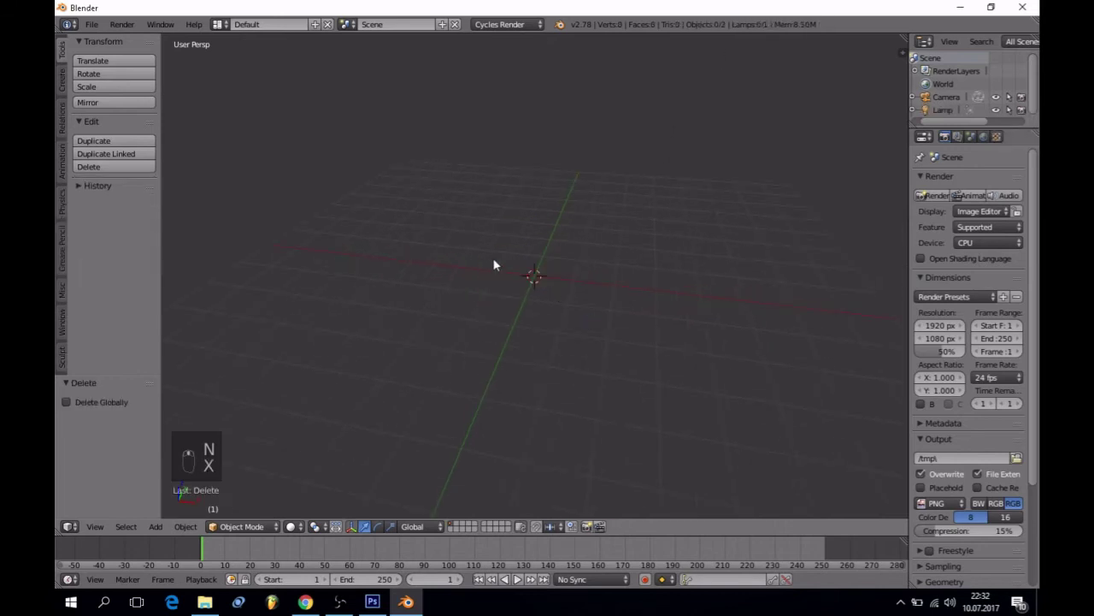
# Add a plane rotated to face the front view, enter Edit Mode, split the area and unwrap it with Project From View
pyautogui.press('shift+a')
pyautogui.press('r')
pyautogui.press('KP_1')
pyautogui.press('Tab')
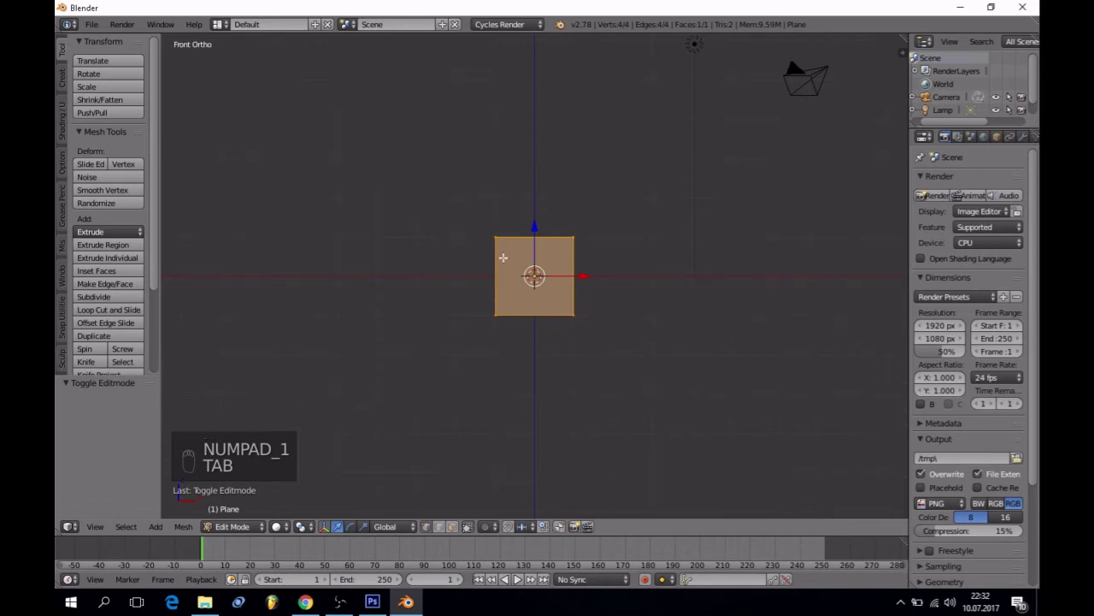
pyautogui.moveTo(239, 530); pyautogui.dragTo(235, 494)
pyautogui.press('u')
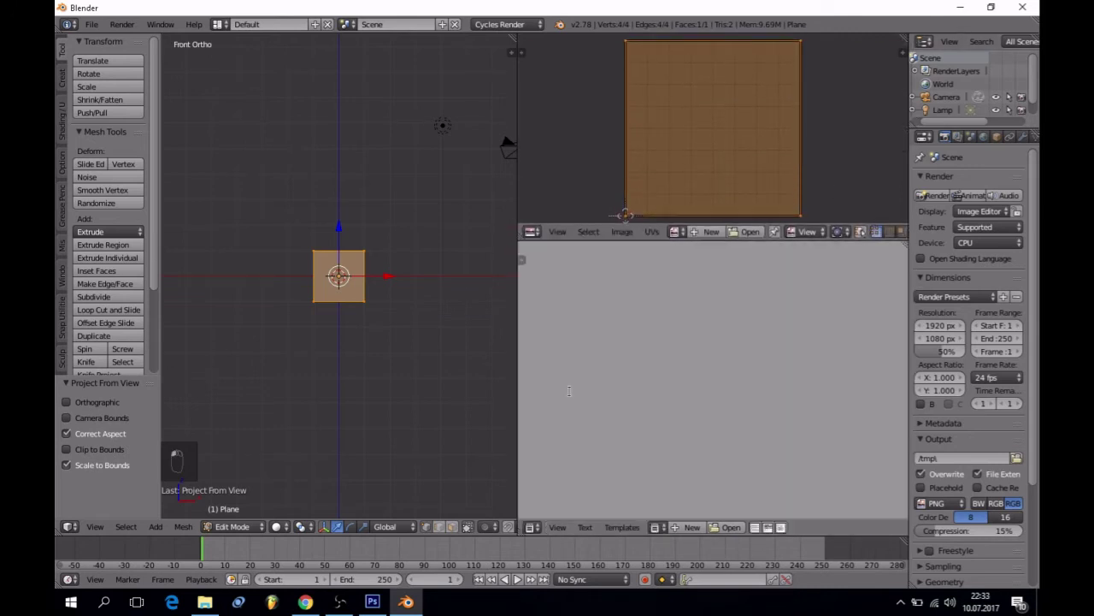
# Turn the lower area into a roomier Node Editor and create a new material for the plane
pyautogui.press('n')
pyautogui.middleClick(518, 579)
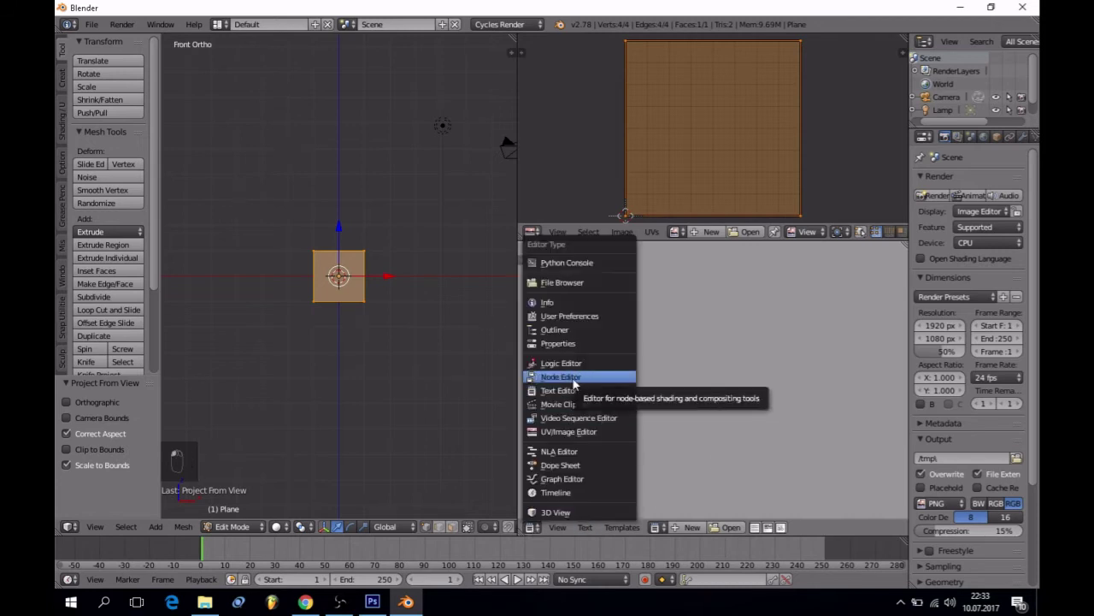
pyautogui.press('b')
pyautogui.moveTo(647, 375); pyautogui.dragTo(522, 359)
pyautogui.press('n')
pyautogui.press('t')
pyautogui.click(583, 416)
# Rename the material 'yaprak' and bring up the Add menu for an Image Texture node
pyautogui.moveTo(627, 401); pyautogui.dragTo(703, 531)
pyautogui.moveTo(704, 531); pyautogui.dragTo(707, 546)
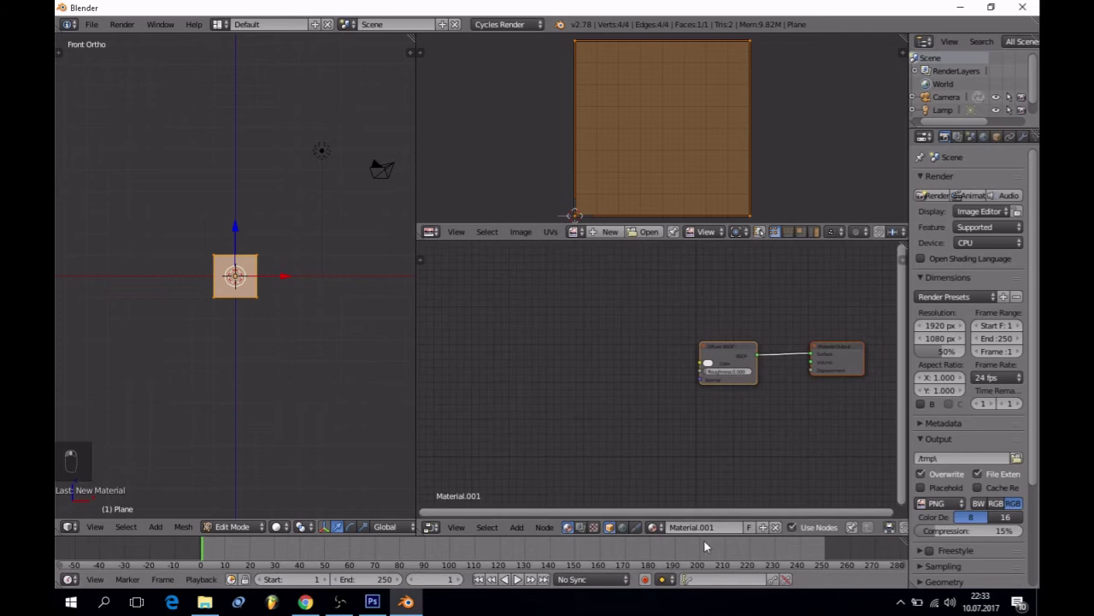
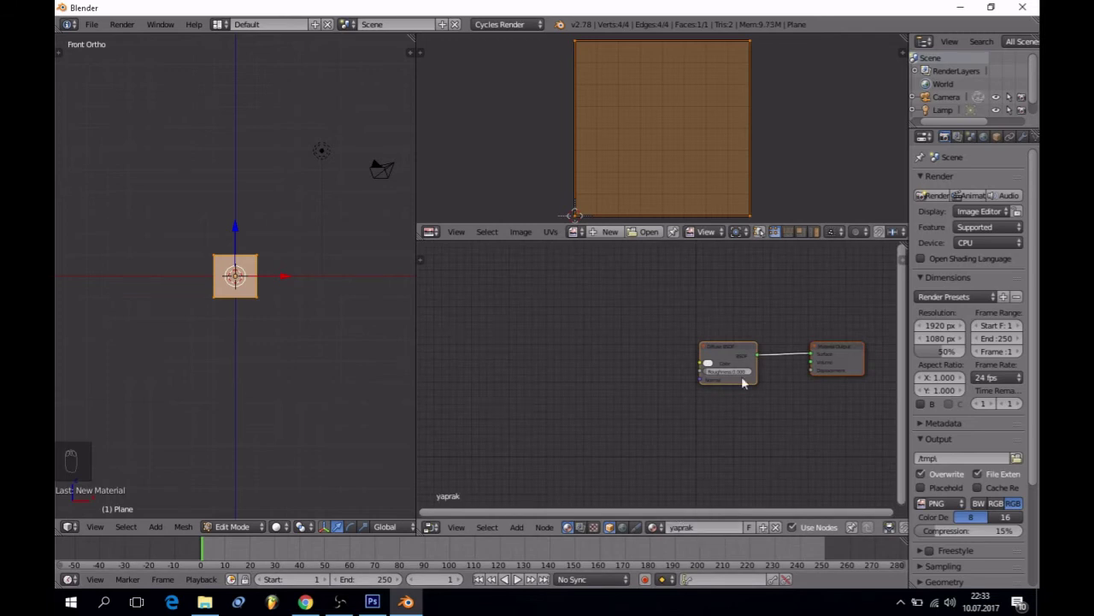
pyautogui.press('shift+a')
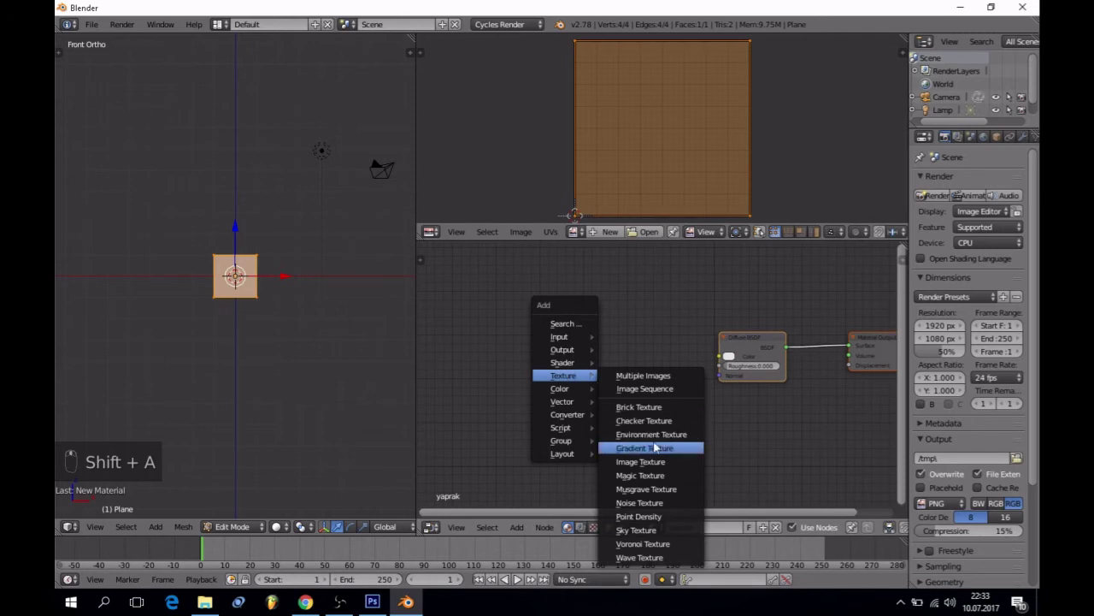
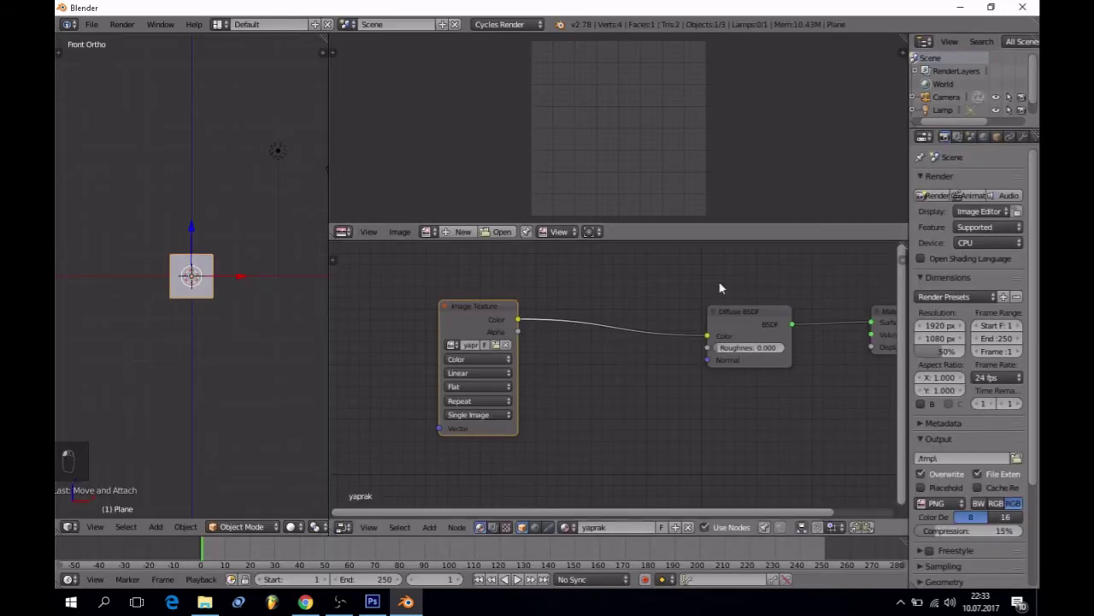
# Add a Mix Shader and a Transparent BSDF, wiring Transparent and the textured Diffuse into the Mix Shader
pyautogui.moveTo(747, 311); pyautogui.dragTo(601, 296)
pyautogui.press('shift+a')
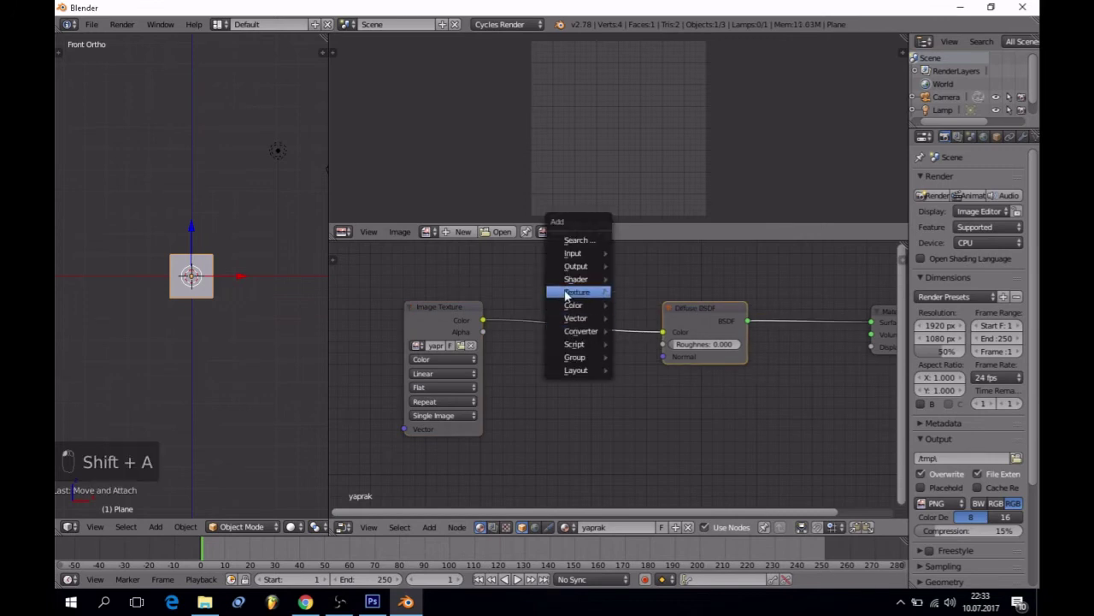
pyautogui.click(568, 285)
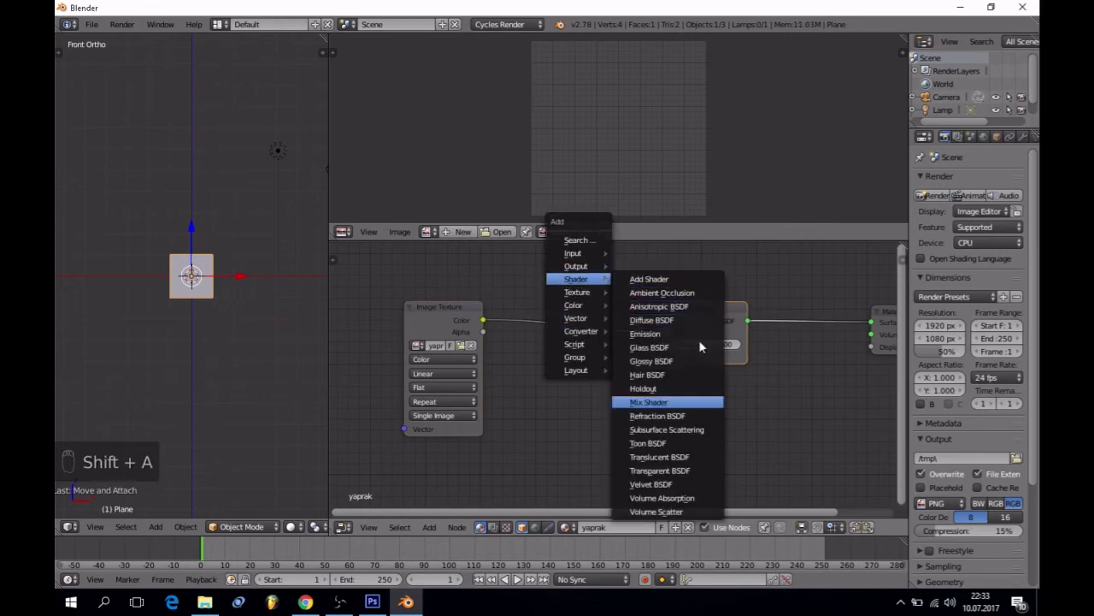
pyautogui.moveTo(790, 308); pyautogui.dragTo(775, 391)
pyautogui.press('shift+a')
pyautogui.moveTo(773, 389); pyautogui.dragTo(656, 373)
pyautogui.press('x')
pyautogui.press('shift+a')
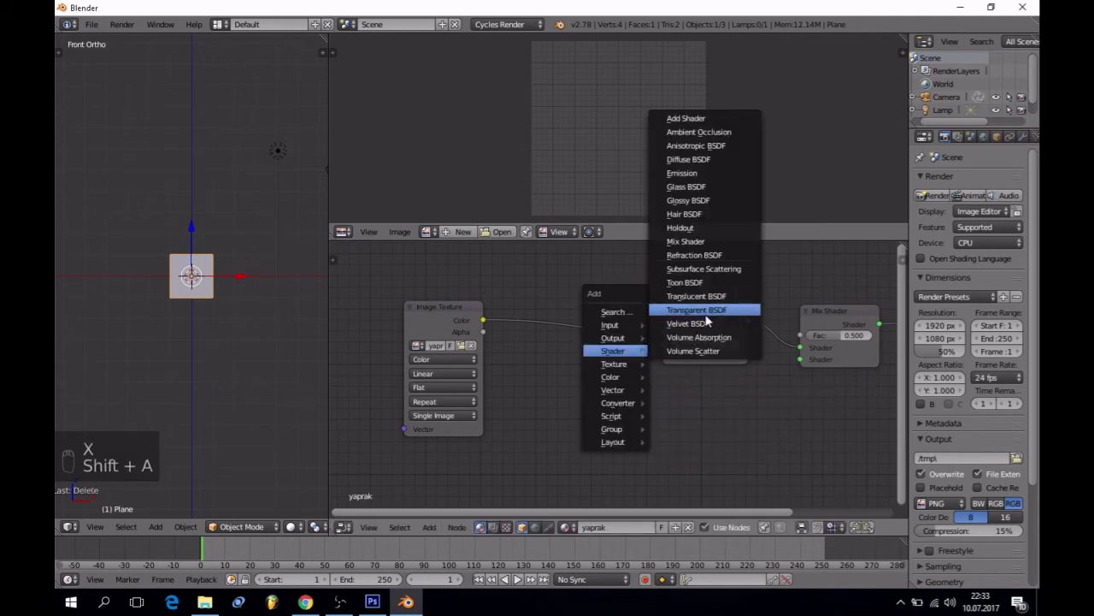
pyautogui.moveTo(749, 408); pyautogui.dragTo(806, 351)
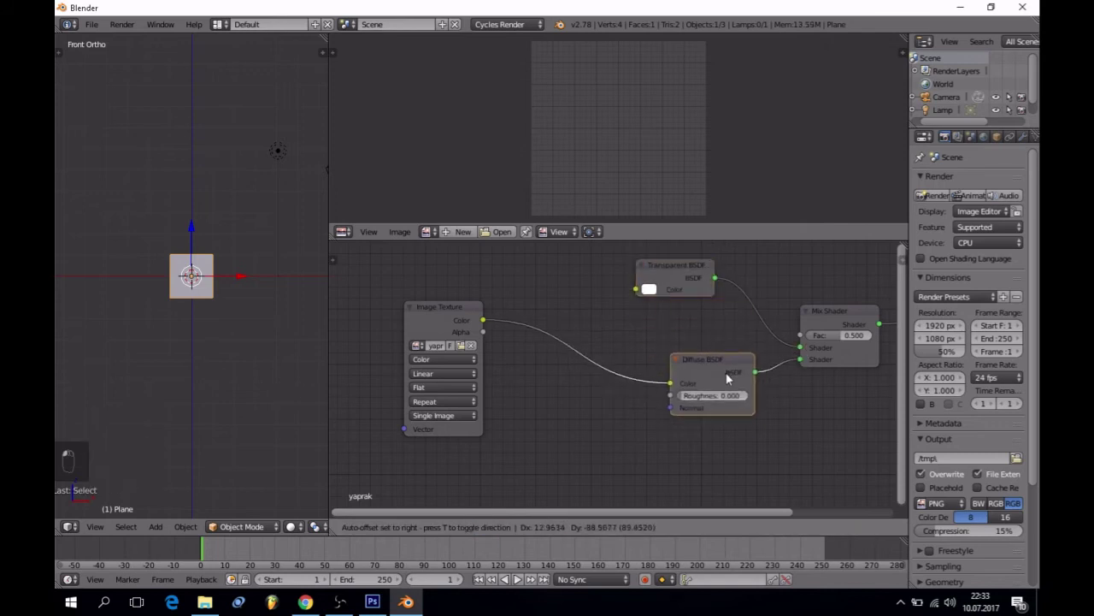
# Drive the Mix Shader factor with the image Alpha and show the leaf texture on the plane
pyautogui.moveTo(697, 275); pyautogui.dragTo(490, 339)
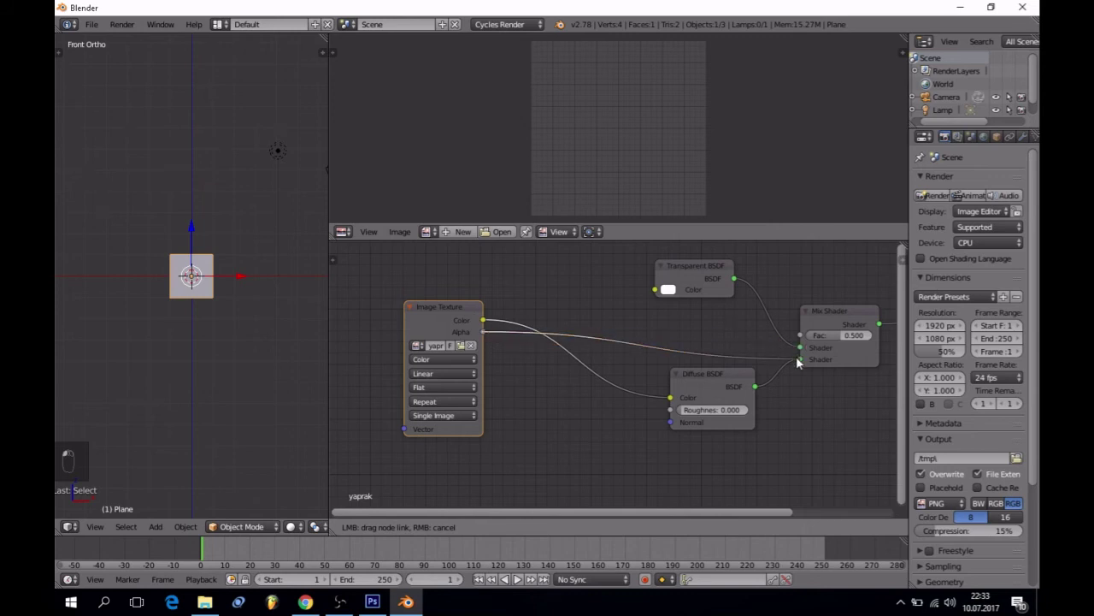
pyautogui.moveTo(801, 349); pyautogui.dragTo(289, 542)
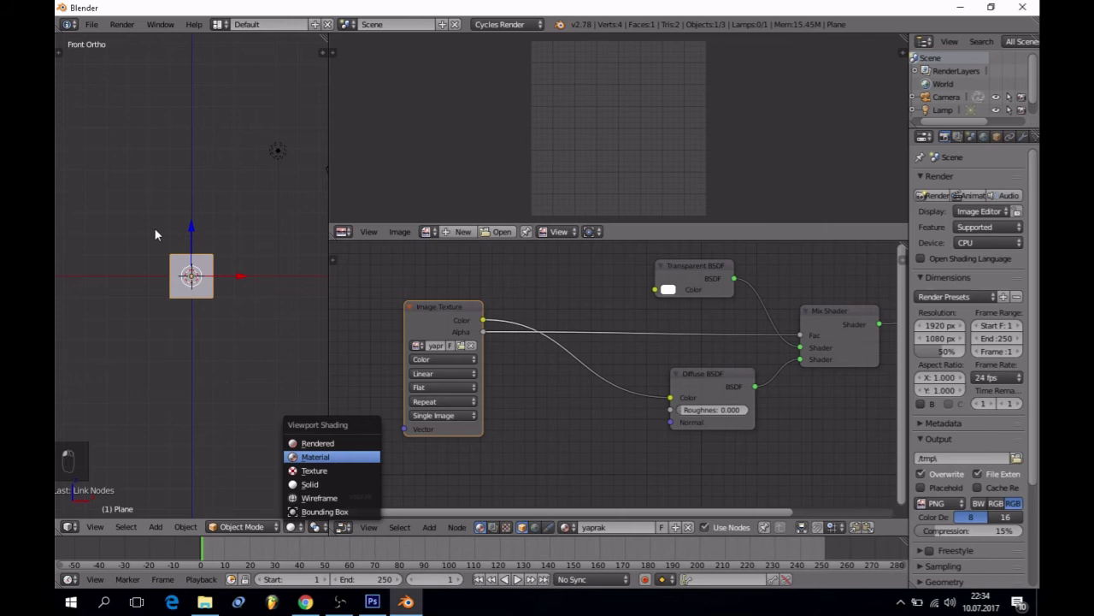
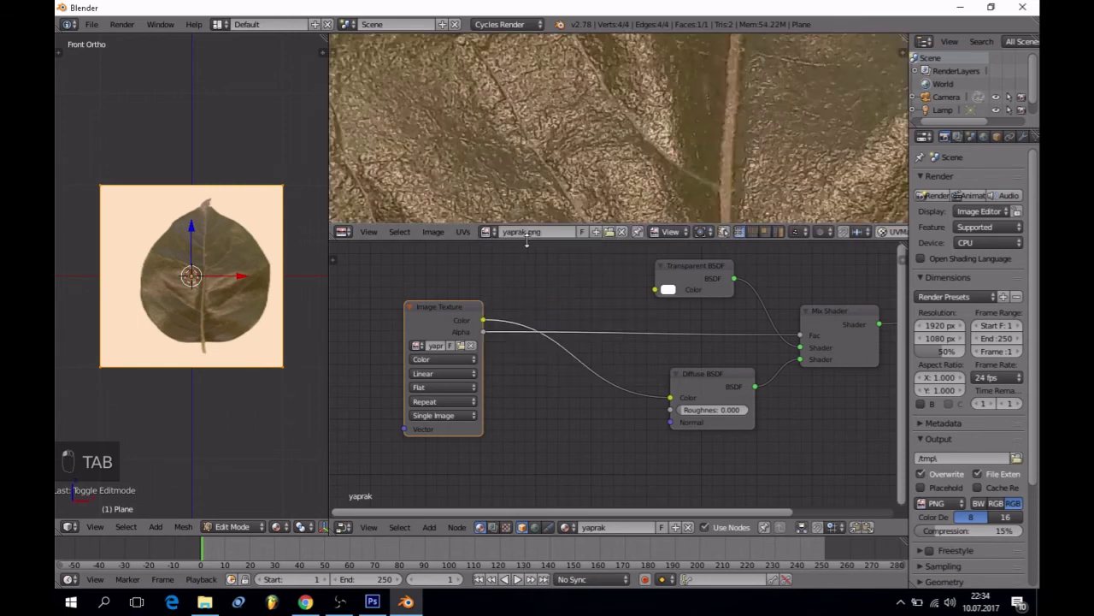
# Enlarge the UV area and move the UV outline's edges to fit the leaf's width in the image
pyautogui.moveTo(616, 253); pyautogui.dragTo(197, 269)
pyautogui.press('a')
pyautogui.press('b')
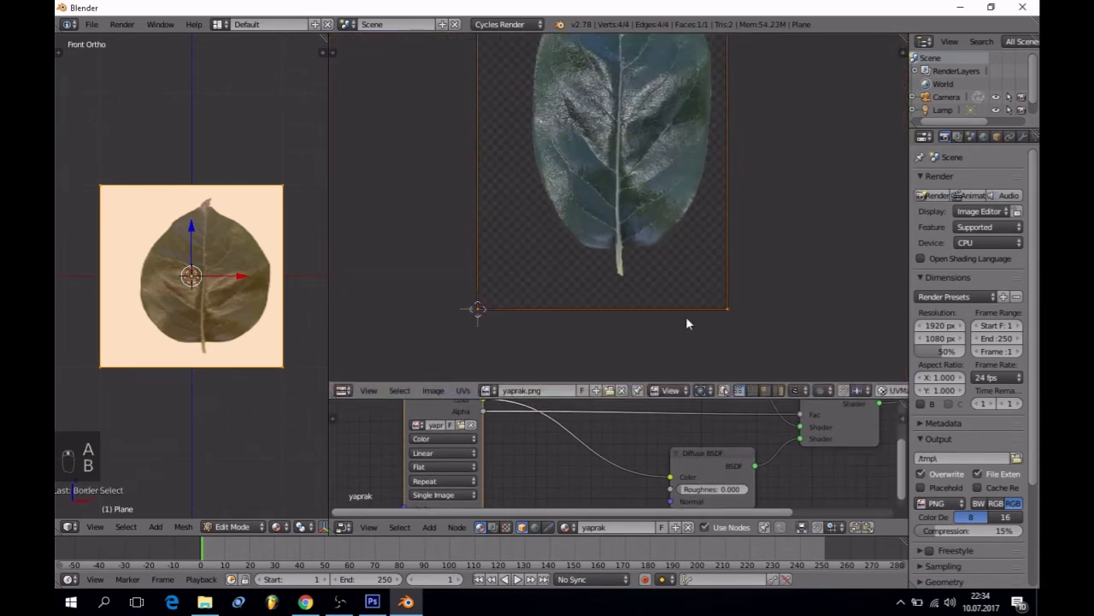
pyautogui.press('g')
pyautogui.middleClick(681, 265)
pyautogui.press('a')
pyautogui.press('b')
pyautogui.press('g')
pyautogui.press('a')
pyautogui.press('b')
pyautogui.press('g')
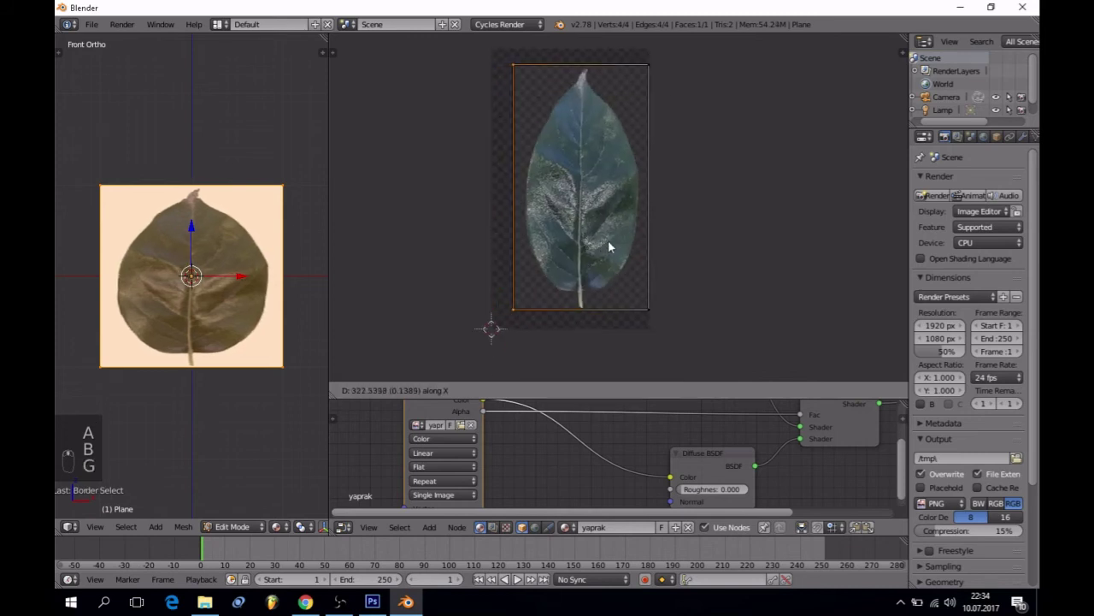
pyautogui.press('a')
pyautogui.press('b')
pyautogui.press('g')
pyautogui.press('a')
# Scale the plane in Object Mode down to the leaf's narrow proportions and reposition it
pyautogui.press('Tab')
pyautogui.press('s')
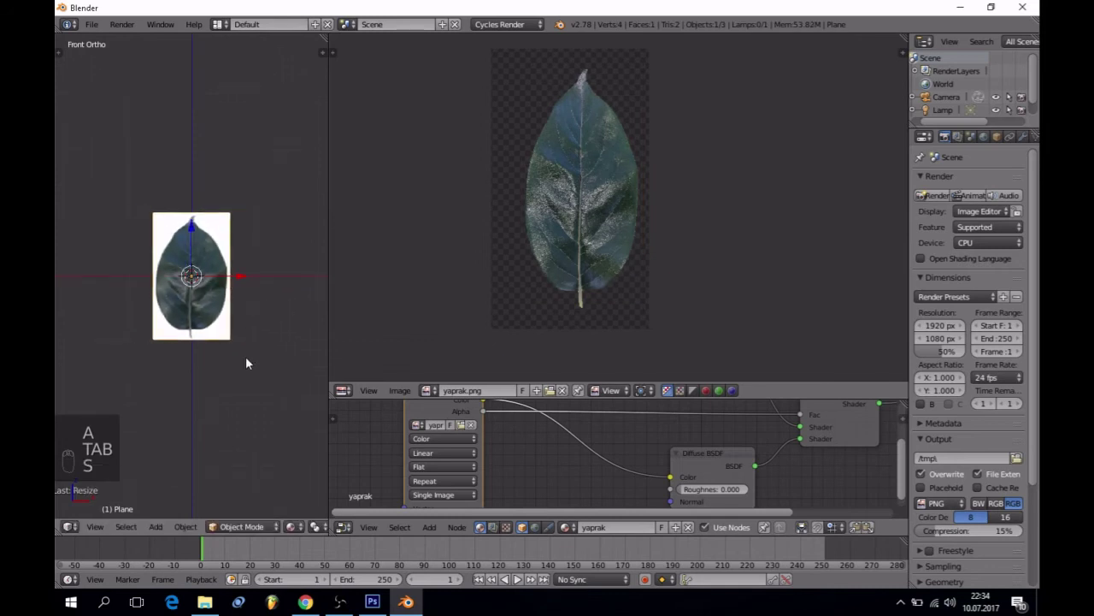
pyautogui.press('Tab')
pyautogui.press('Tab')
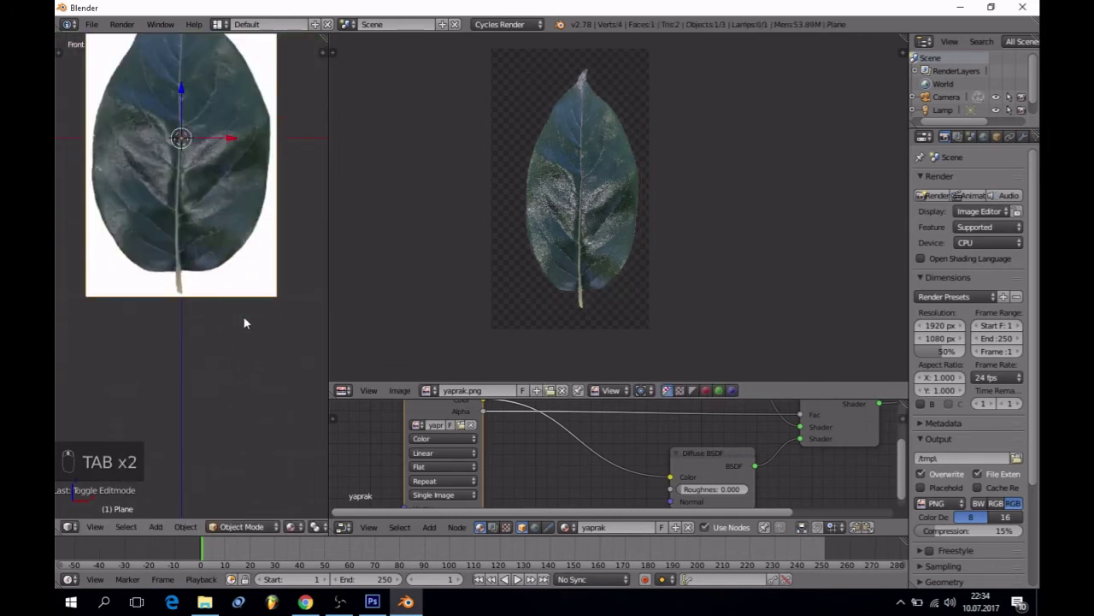
pyautogui.press('g')
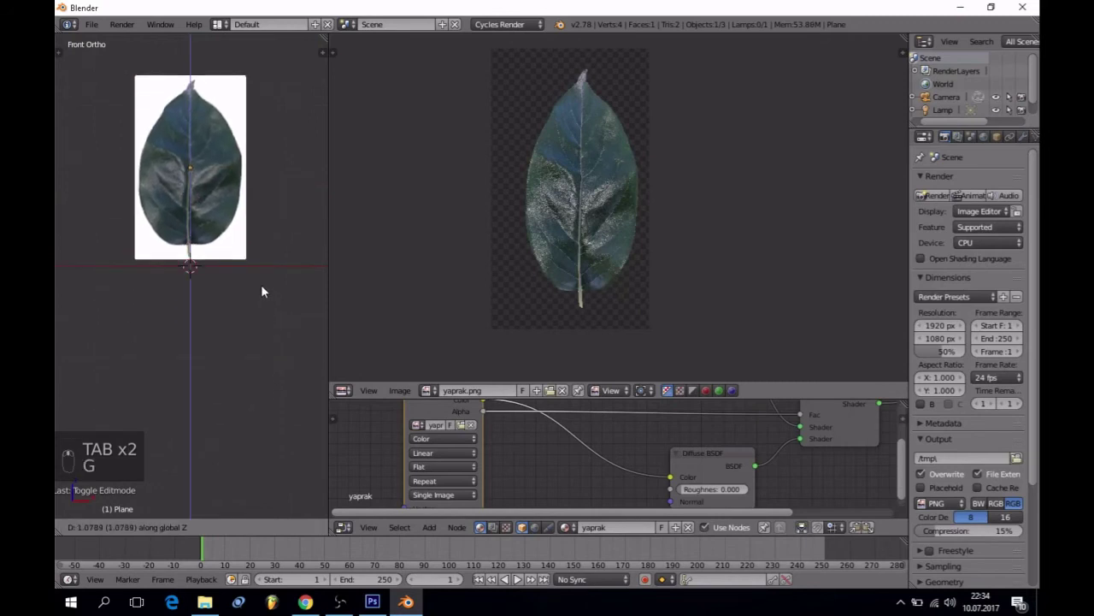
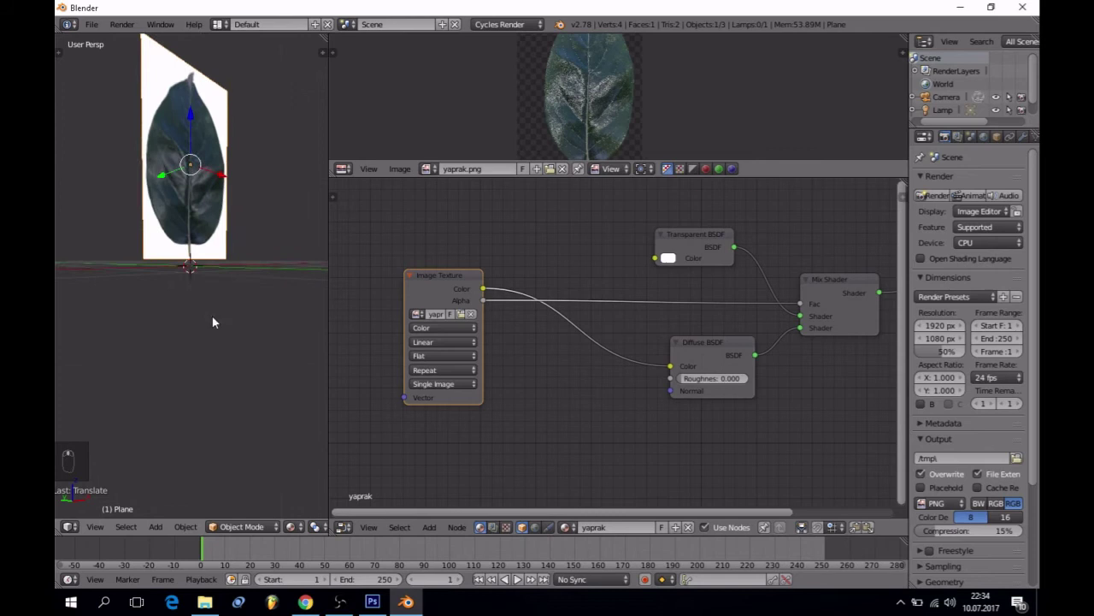
# Add a ColorRamp converter node and feed the image alpha into its factor
pyautogui.click(691, 398)
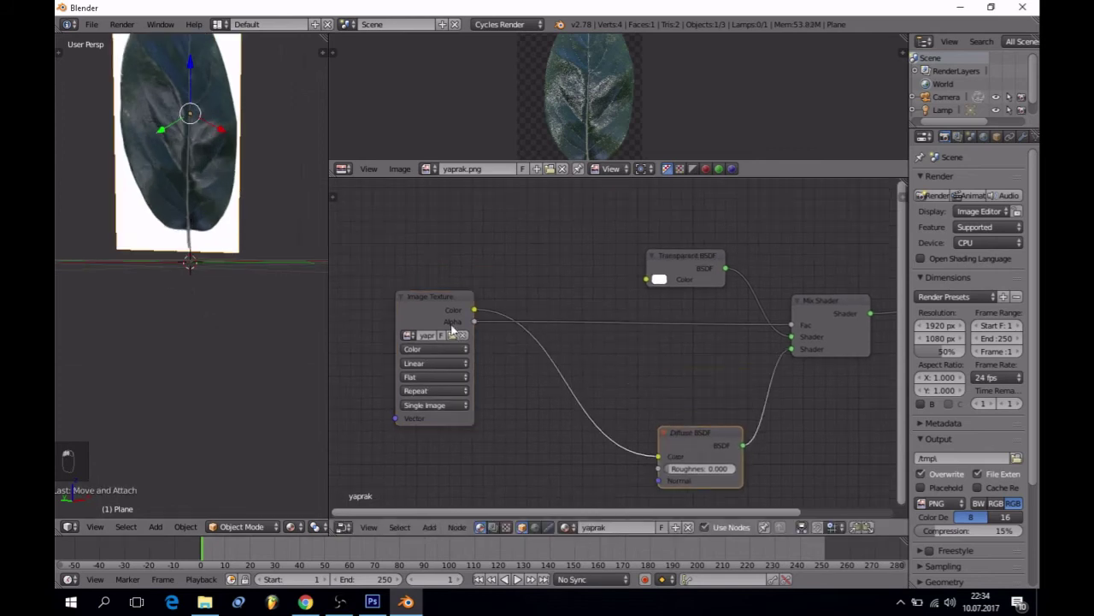
pyautogui.moveTo(388, 300); pyautogui.dragTo(555, 334)
pyautogui.press('shift+a')
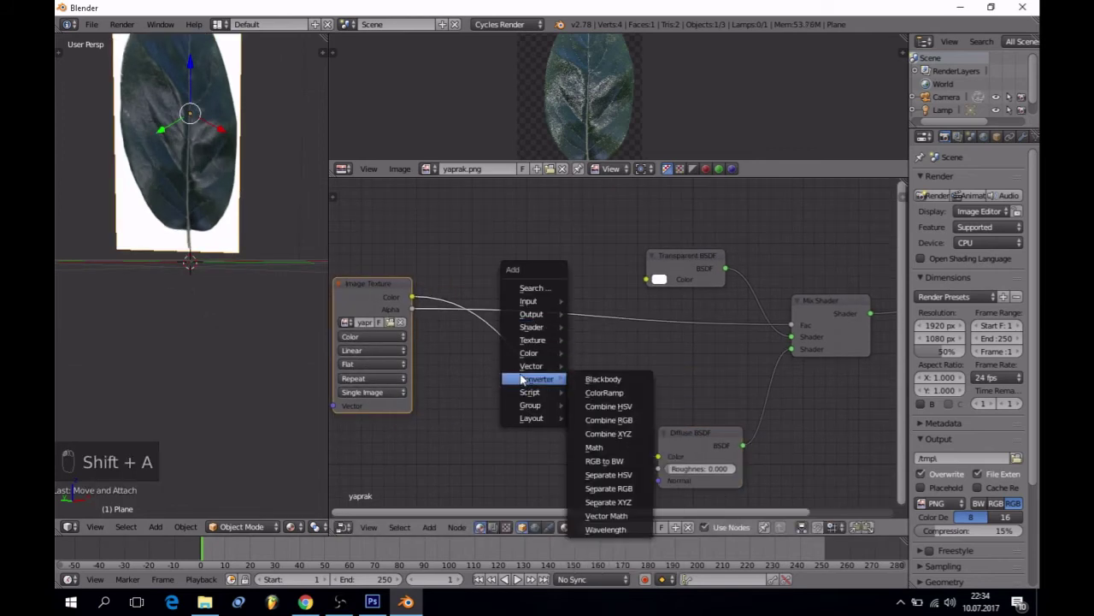
pyautogui.click(620, 297)
pyautogui.middleClick(621, 297)
pyautogui.moveTo(646, 357); pyautogui.dragTo(858, 247)
pyautogui.moveTo(979, 245); pyautogui.dragTo(251, 334)
pyautogui.moveTo(251, 334); pyautogui.dragTo(225, 331)
pyautogui.moveTo(225, 331); pyautogui.dragTo(204, 322)
# Set the camera to the current view and adjust the ColorRamp's stops and render width to 880 px
pyautogui.press('ctrl+alt+KP_0')
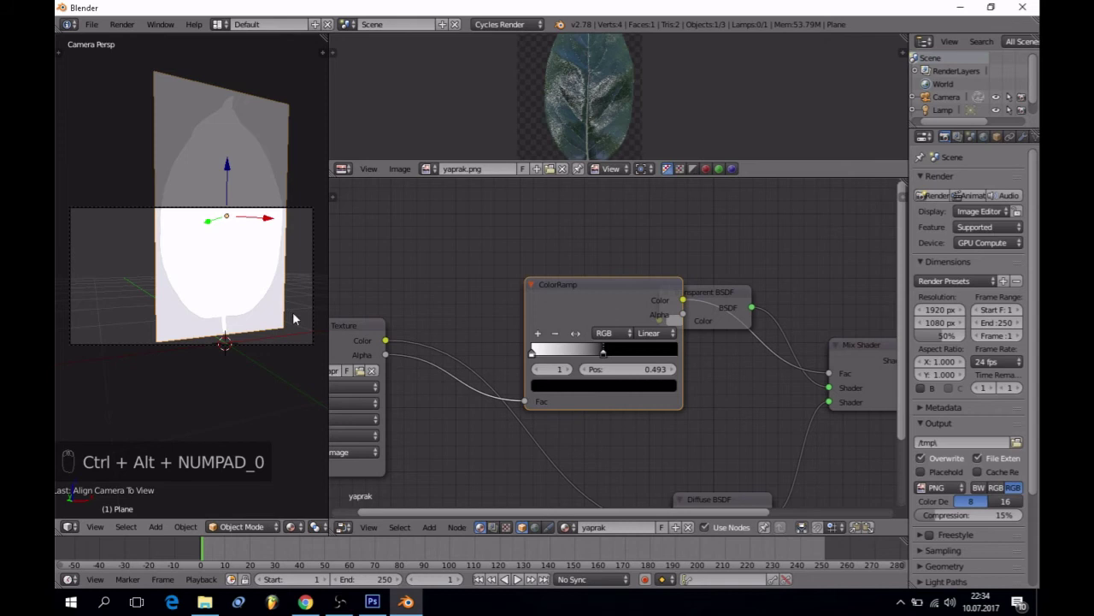
pyautogui.press('g')
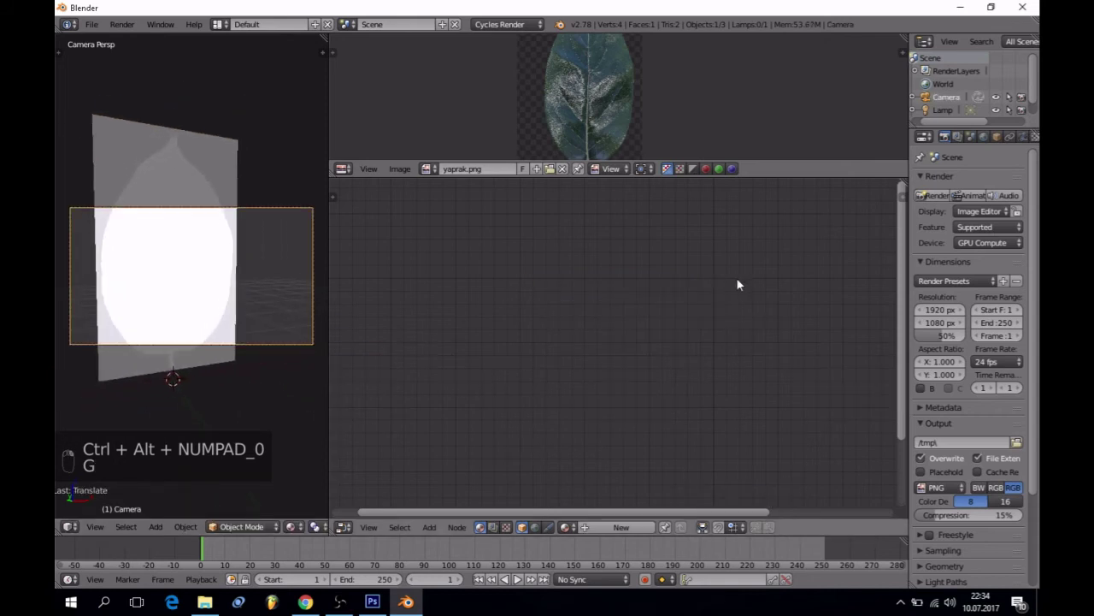
pyautogui.moveTo(935, 313); pyautogui.dragTo(382, 287)
pyautogui.press('g')
pyautogui.press('g')
pyautogui.press('g')
pyautogui.moveTo(144, 262); pyautogui.dragTo(172, 265)
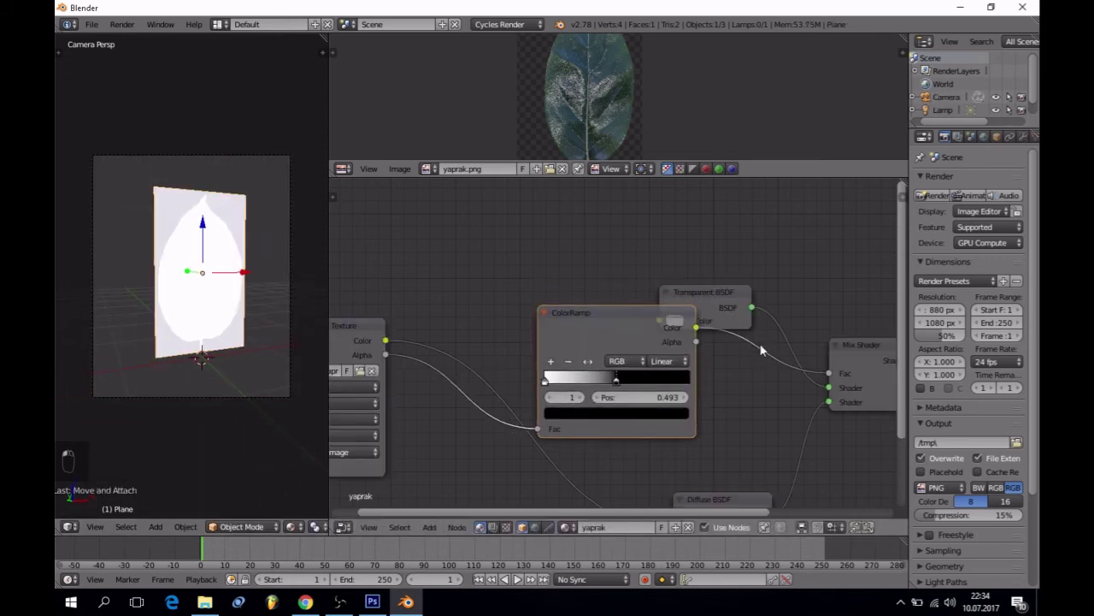
# Rearrange the node tree so the ColorRamp sits below the Image Texture node
pyautogui.moveTo(612, 383); pyautogui.dragTo(239, 339)
pyautogui.moveTo(239, 338); pyautogui.dragTo(526, 384)
pyautogui.moveTo(428, 301); pyautogui.dragTo(726, 413)
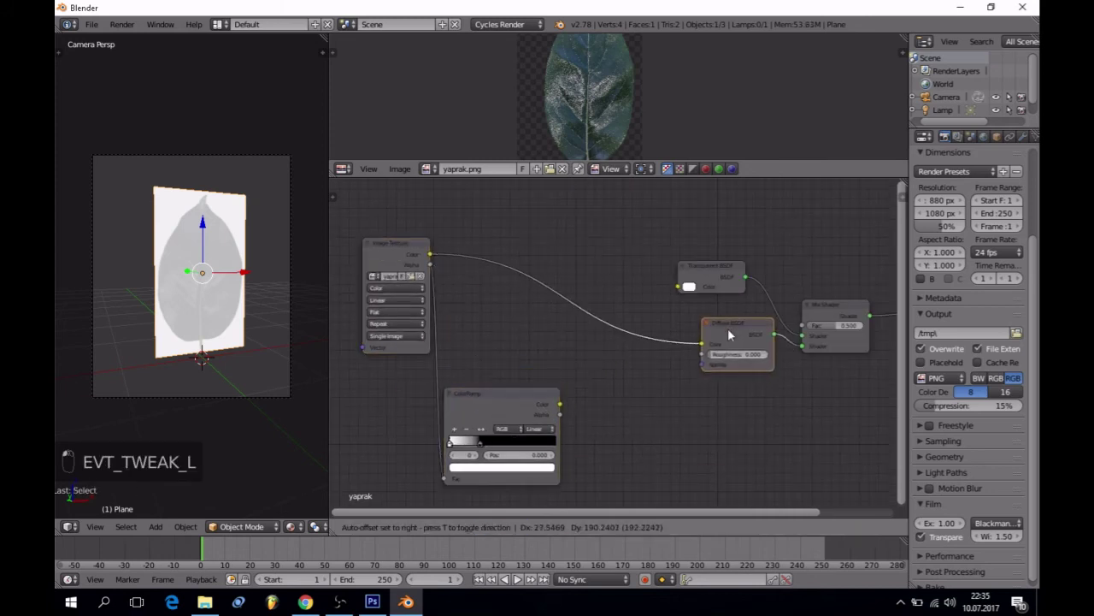
# Add a Bump node under the diffuse shader, link ColorRamp Color to Height and Bump Normal to Diffuse Normal, then render
pyautogui.press('shift+a')
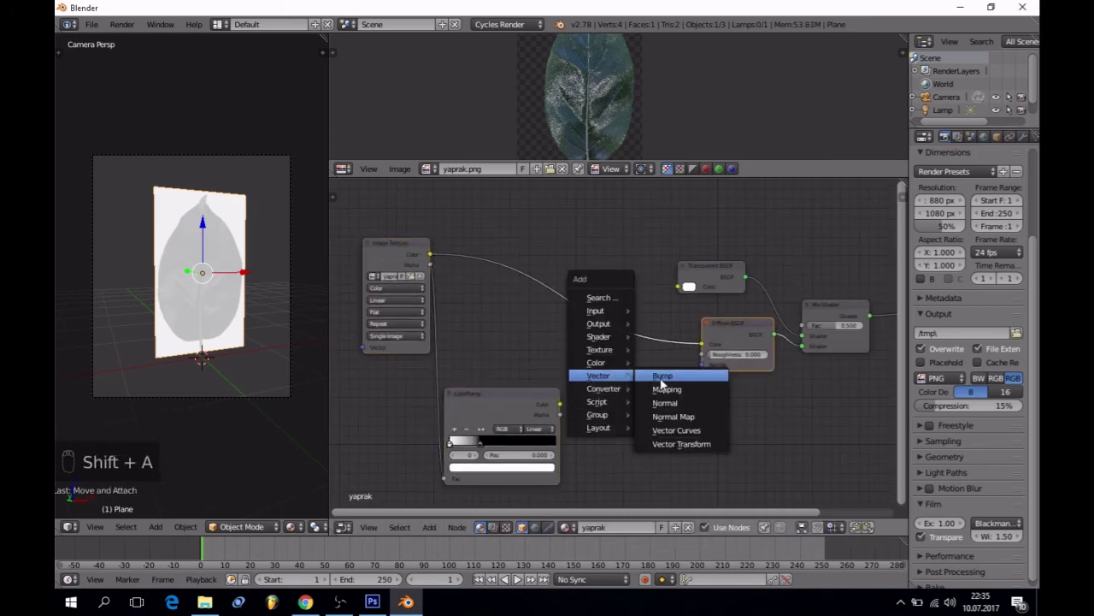
pyautogui.moveTo(568, 405); pyautogui.dragTo(595, 441)
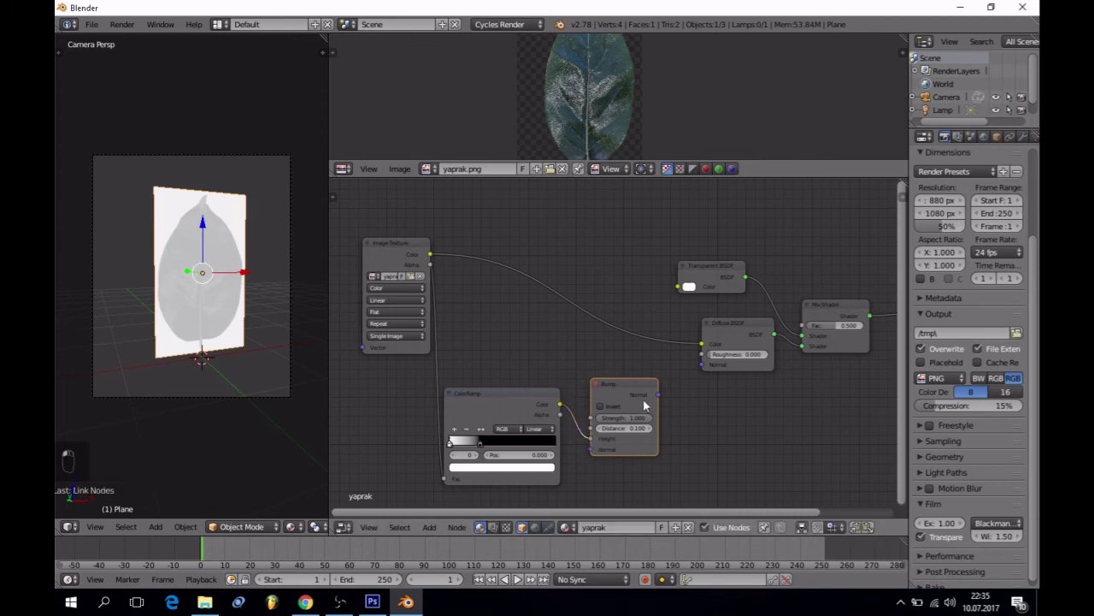
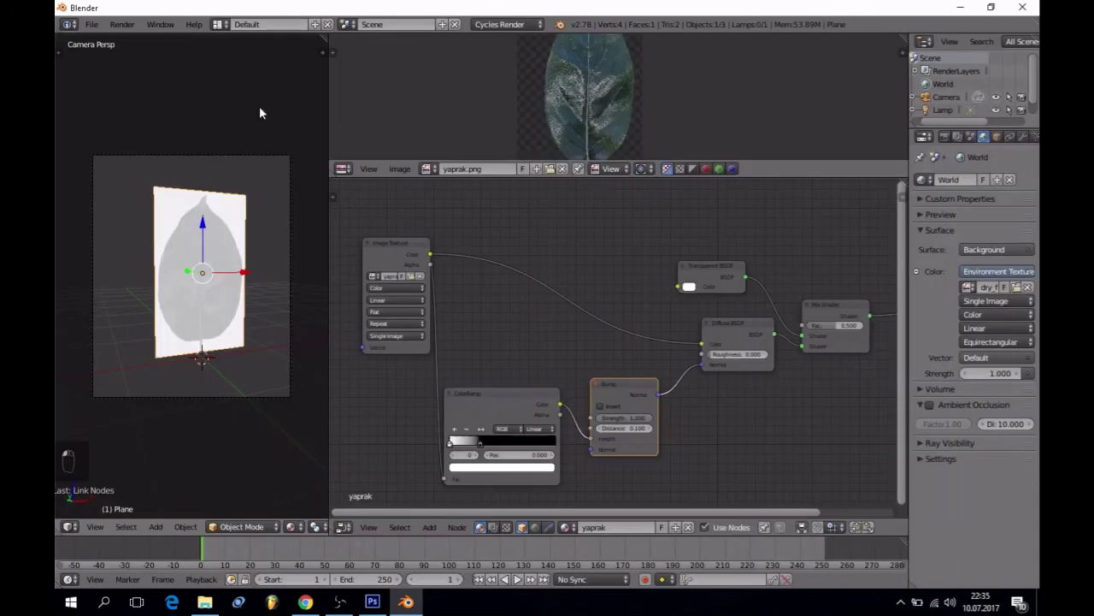
pyautogui.moveTo(1003, 384); pyautogui.dragTo(987, 180)
pyautogui.moveTo(947, 133); pyautogui.dragTo(659, 269)
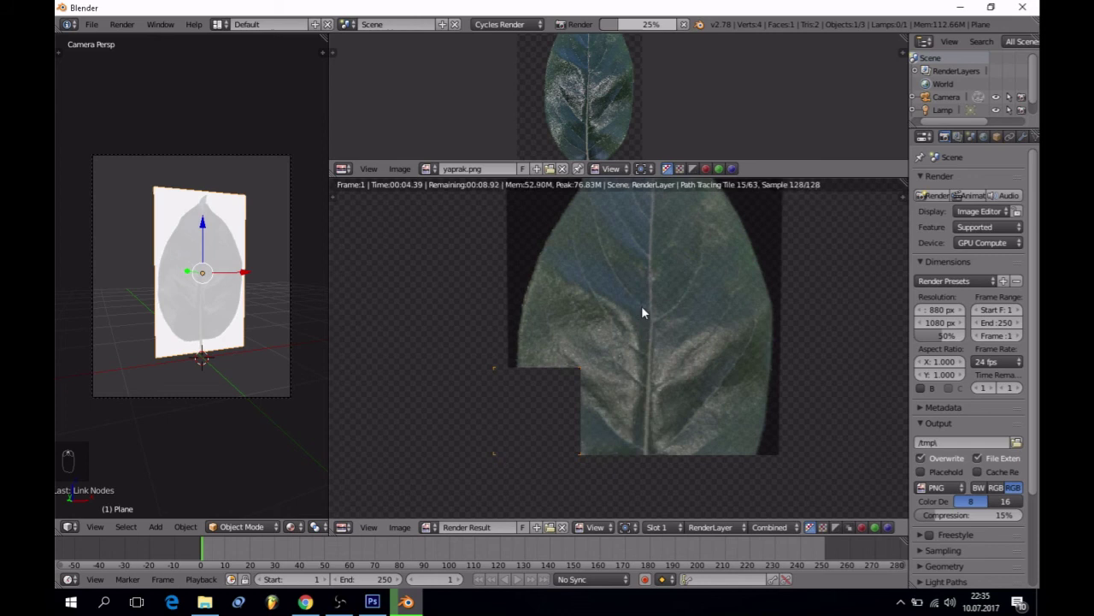
# Leave the render view and reconnect the Image Texture Alpha to the Mix Shader factor
pyautogui.moveTo(646, 310); pyautogui.dragTo(646, 336)
pyautogui.press('Escape')
pyautogui.moveTo(646, 336); pyautogui.dragTo(601, 337)
pyautogui.press('Escape')
pyautogui.moveTo(453, 273); pyautogui.dragTo(448, 390)
pyautogui.moveTo(456, 308); pyautogui.dragTo(437, 241)
pyautogui.moveTo(422, 253); pyautogui.dragTo(423, 289)
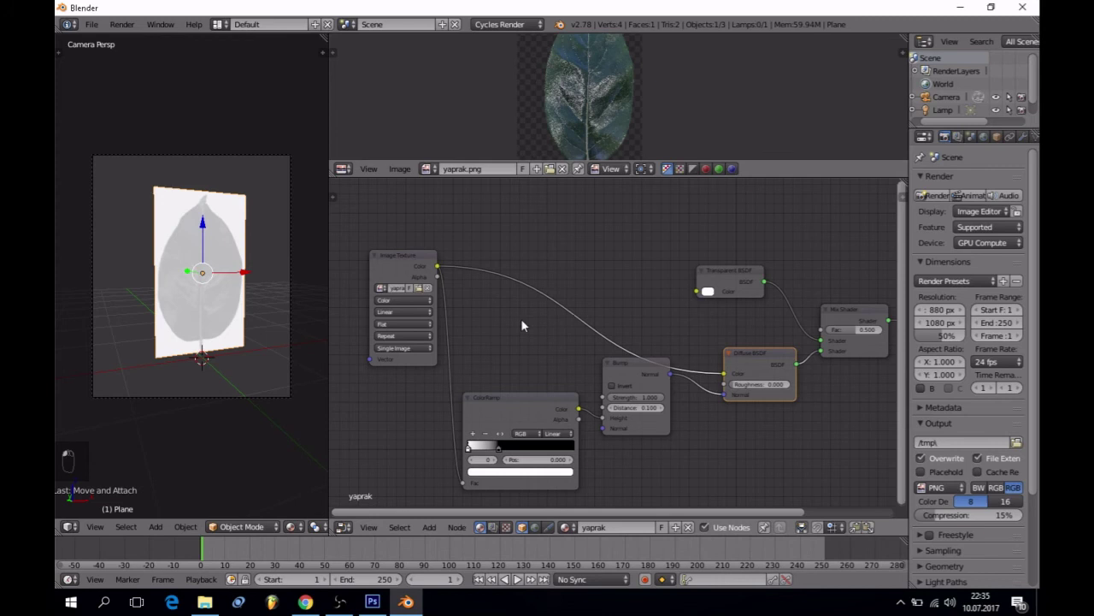
pyautogui.moveTo(643, 372); pyautogui.dragTo(899, 296)
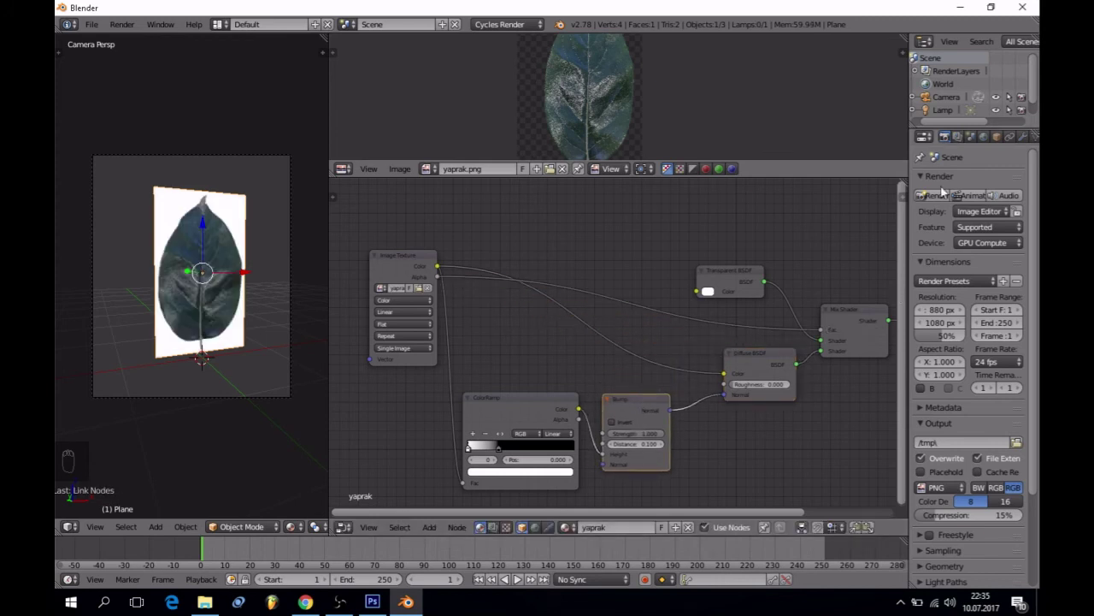
# Move the ColorRamp's black stop to position 0.121
pyautogui.middleClick(117, 353)
pyautogui.moveTo(474, 470); pyautogui.dragTo(718, 409)
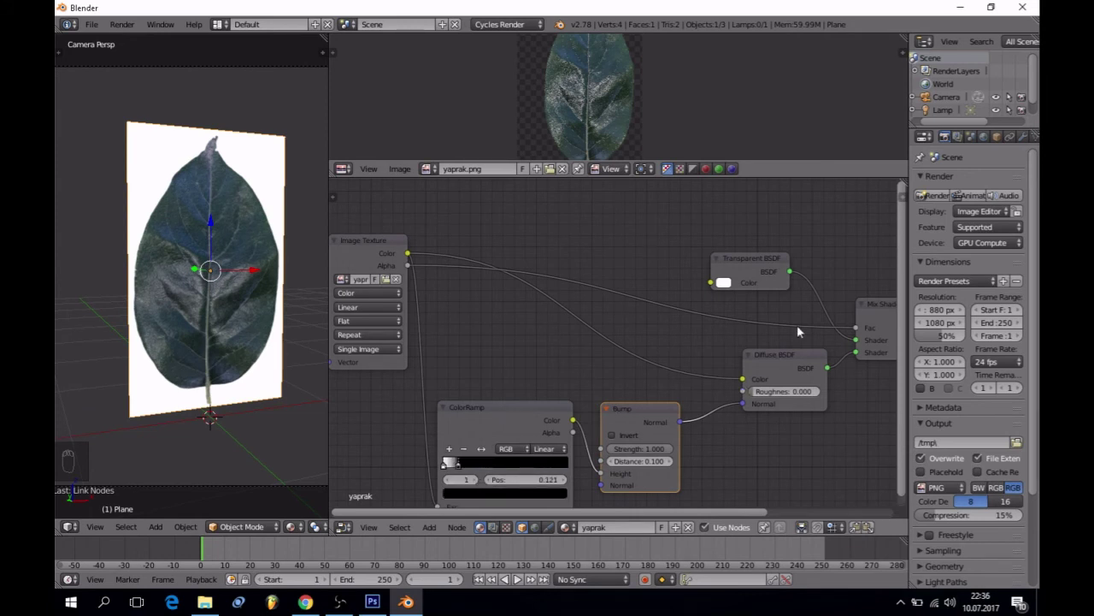
# Set resolution to 100%, turn off Film > Transparent and re-render the leaf over the outdoor HDRI background full screen
pyautogui.moveTo(946, 201); pyautogui.dragTo(629, 362)
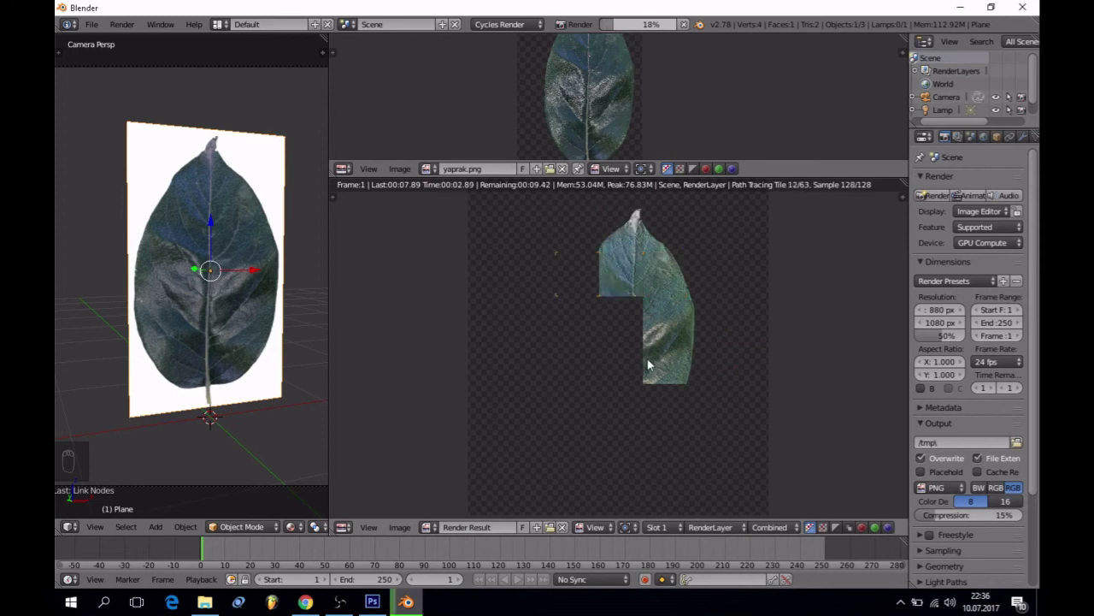
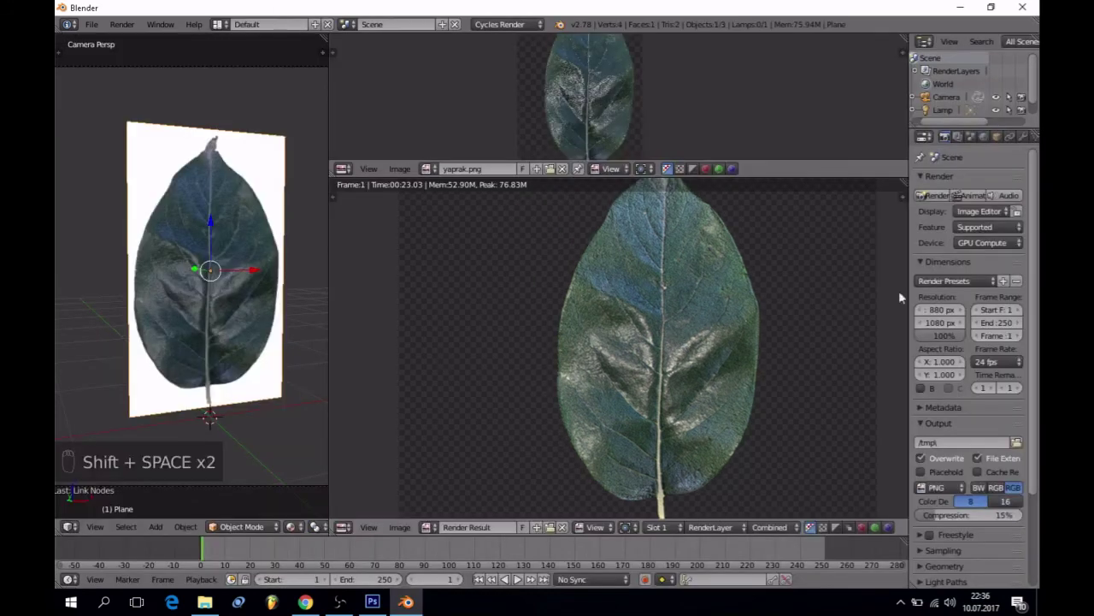
pyautogui.moveTo(956, 535); pyautogui.dragTo(741, 388)
pyautogui.press('F12')
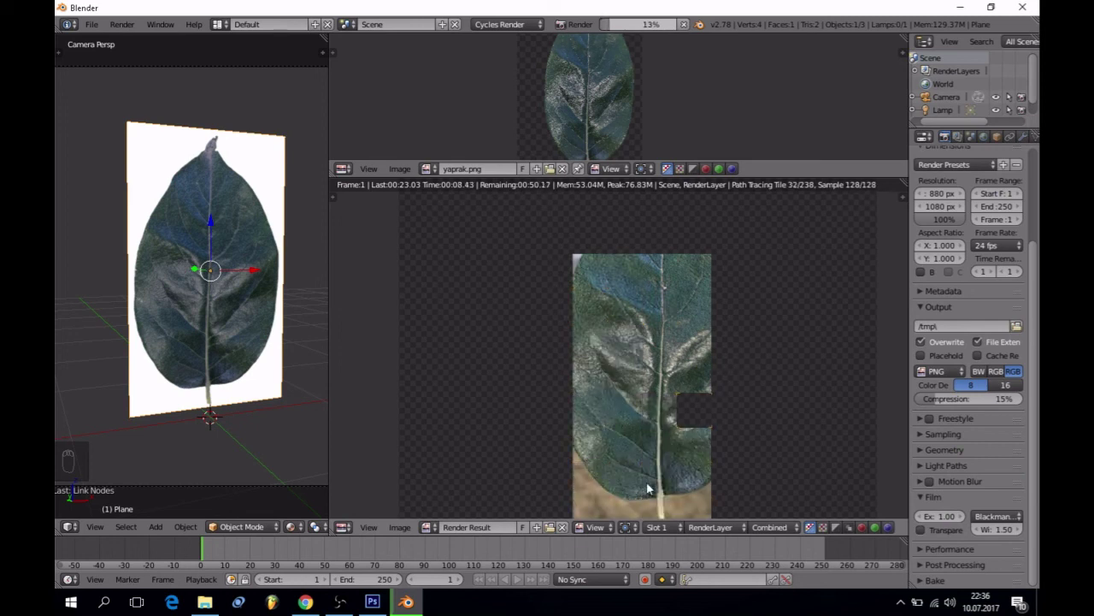
pyautogui.moveTo(555, 445); pyautogui.dragTo(591, 328)
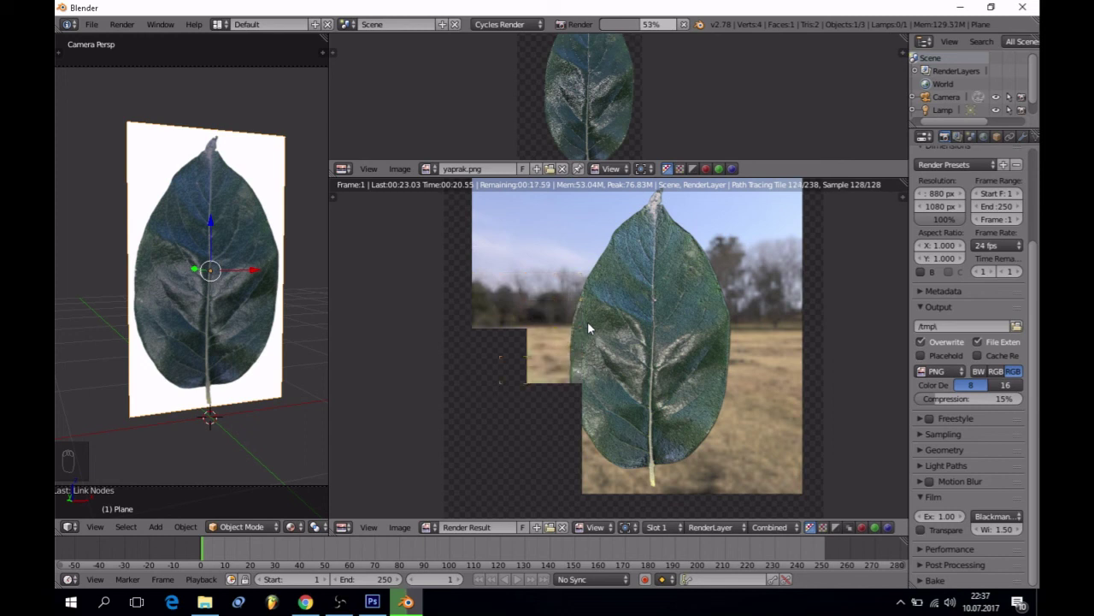